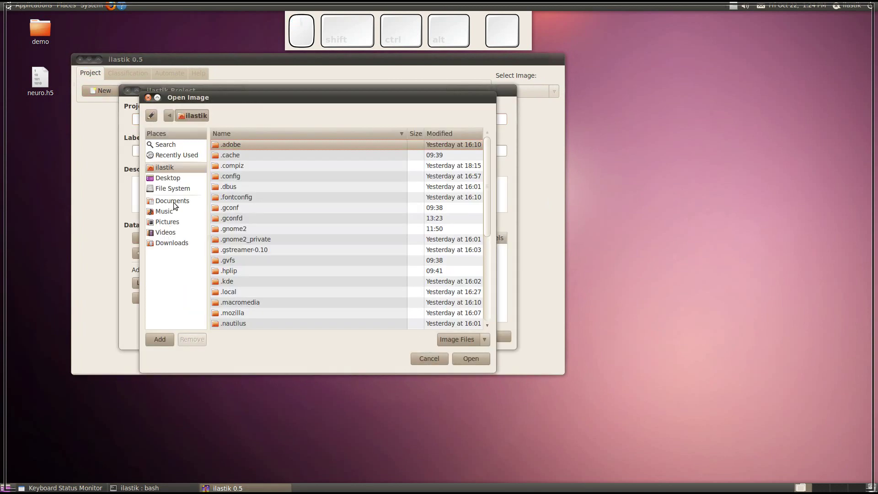
Step: Create a new project with neuro.h5 from the Desktop added as the image
{"action": "left_click", "coordinate": [178, 180]}
{"action": "left_click", "coordinate": [236, 157]}
{"action": "left_click", "coordinate": [478, 361]}
{"action": "left_click", "coordinate": [489, 339]}
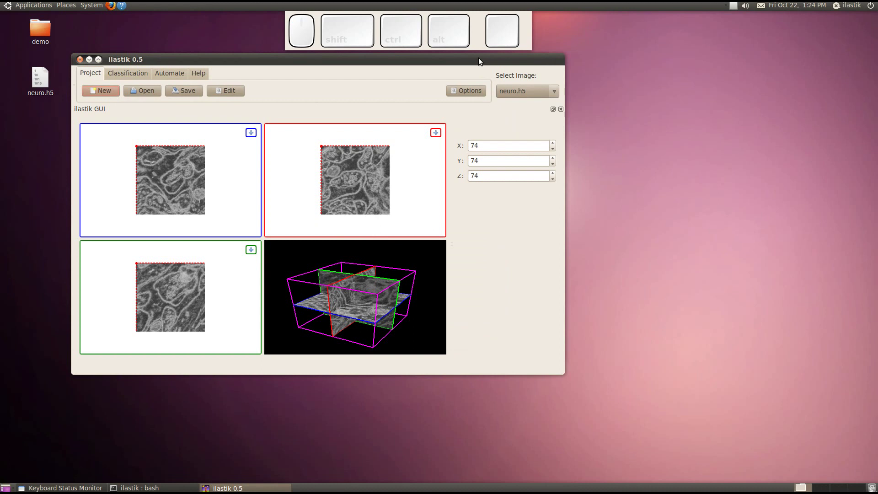
Step: Maximize the ilastik window showing the volume's orthogonal slice views
{"action": "left_click", "coordinate": [480, 64]}
{"action": "scroll", "scroll_direction": "up", "scroll_amount": 3}
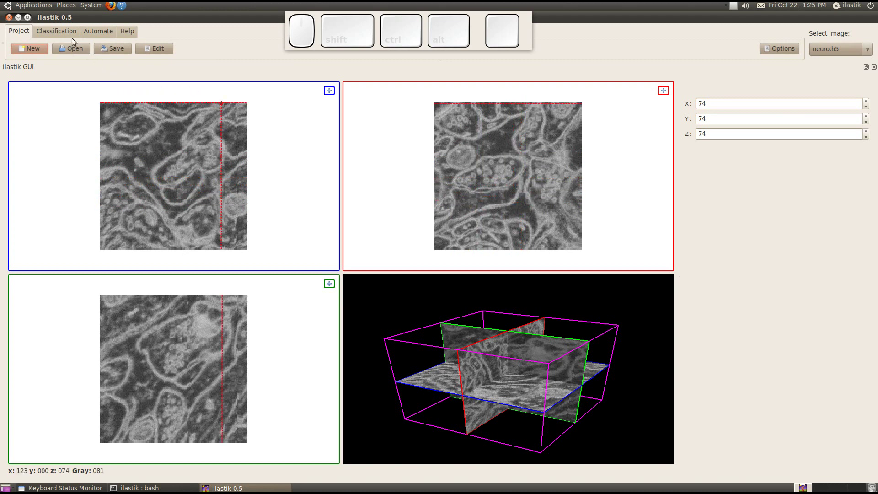
Step: In the Classification stage, create two label classes, Label 0 and Label 1
{"action": "left_click", "coordinate": [64, 33]}
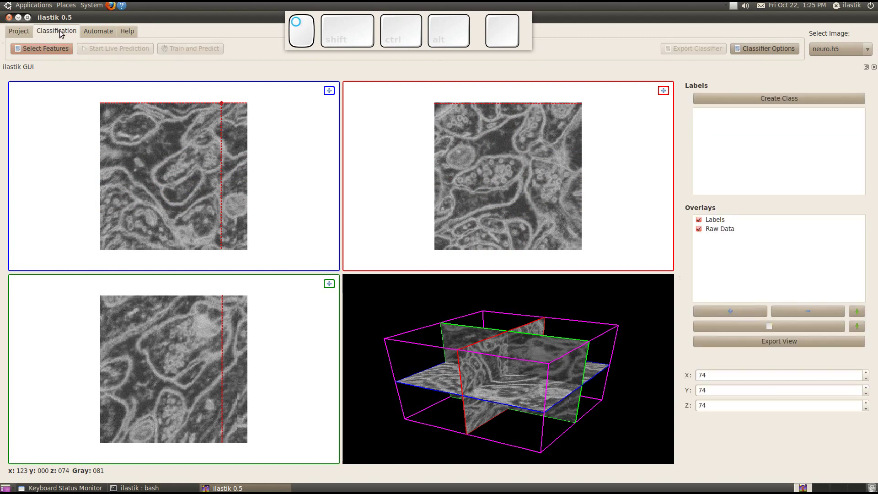
{"action": "left_click", "coordinate": [752, 101]}
{"action": "left_click", "coordinate": [727, 114]}
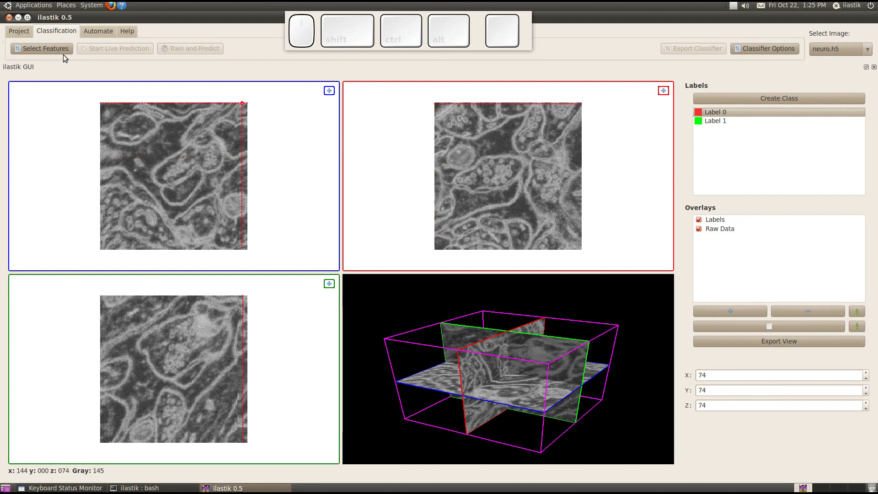
Step: Select Medium-scale Color, Edge and Texture features, leaving out Orientation
{"action": "left_click", "coordinate": [67, 52]}
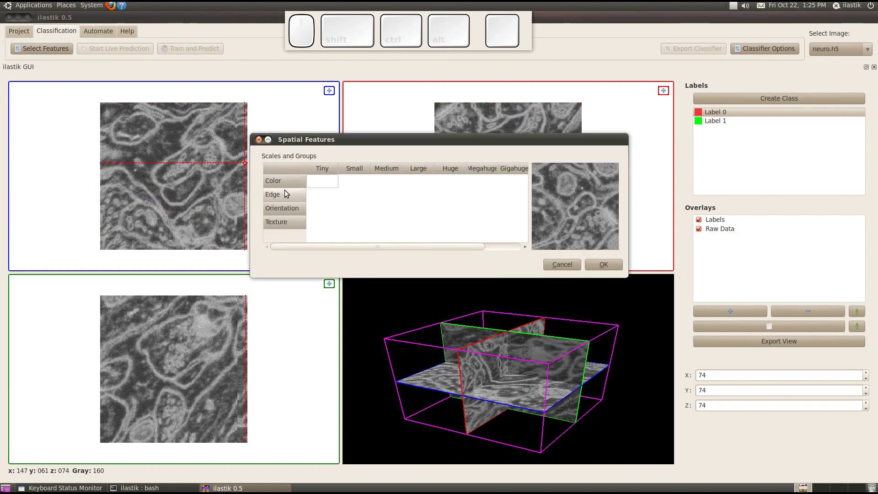
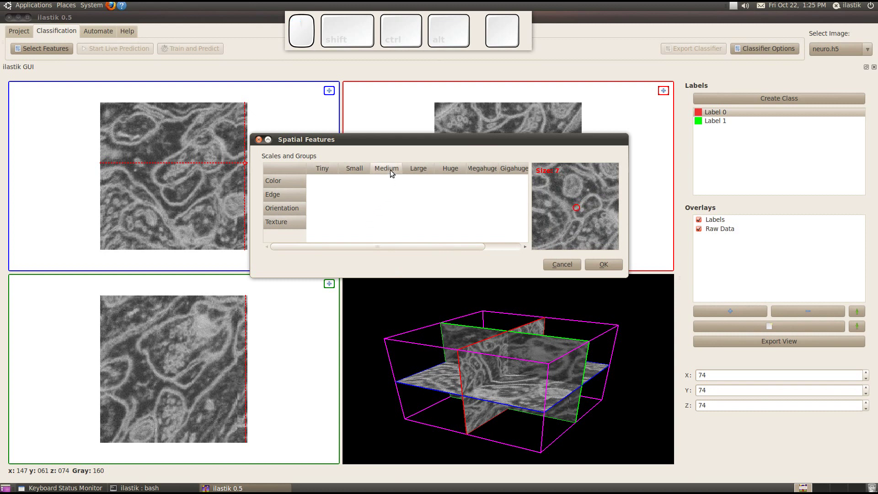
{"action": "left_click", "coordinate": [394, 173]}
{"action": "left_click", "coordinate": [382, 214]}
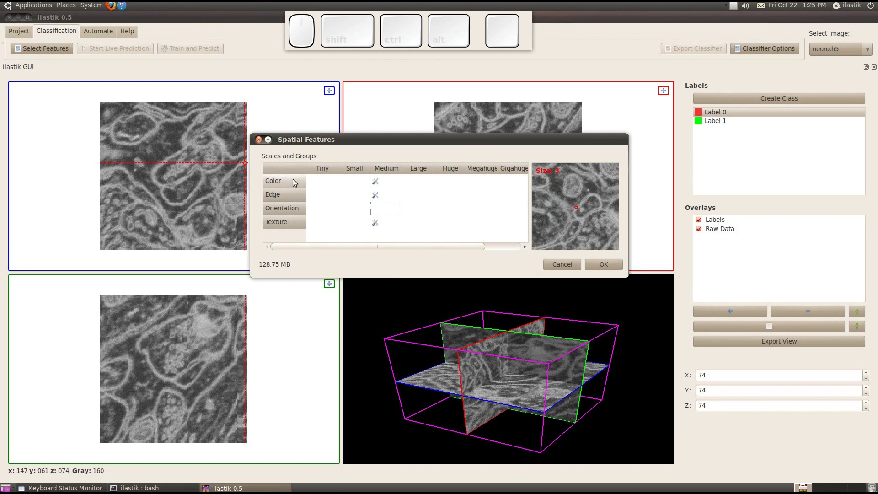
{"action": "left_click", "coordinate": [609, 267]}
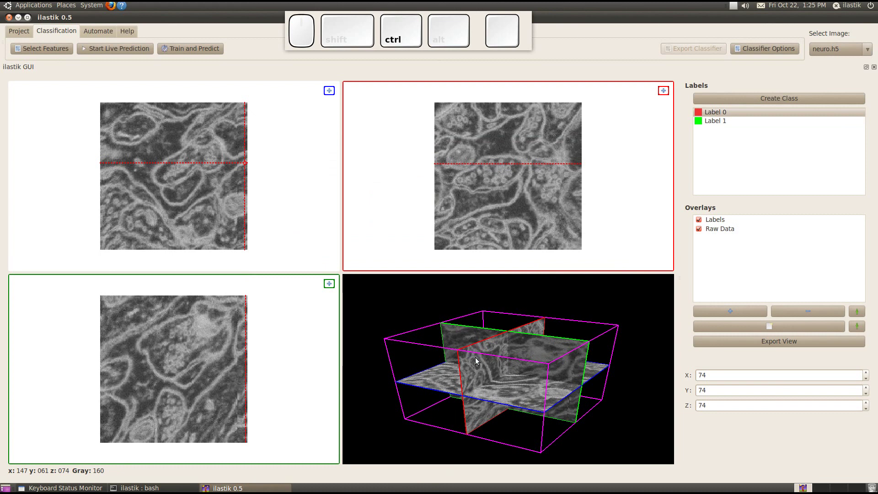
{"action": "scroll", "scroll_direction": "up", "scroll_amount": 3}
{"action": "scroll", "scroll_direction": "down", "scroll_amount": 3}
{"action": "scroll", "scroll_direction": "up", "scroll_amount": 3}
{"action": "scroll", "scroll_direction": "down", "scroll_amount": 3}
{"action": "scroll", "scroll_direction": "down", "scroll_amount": 3}
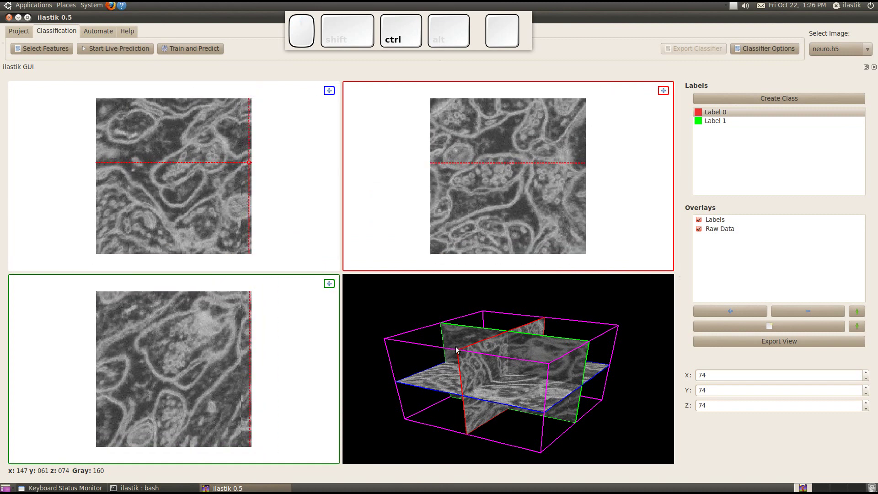
{"action": "scroll", "scroll_direction": "up", "scroll_amount": 3}
{"action": "scroll", "scroll_direction": "down", "scroll_amount": 3}
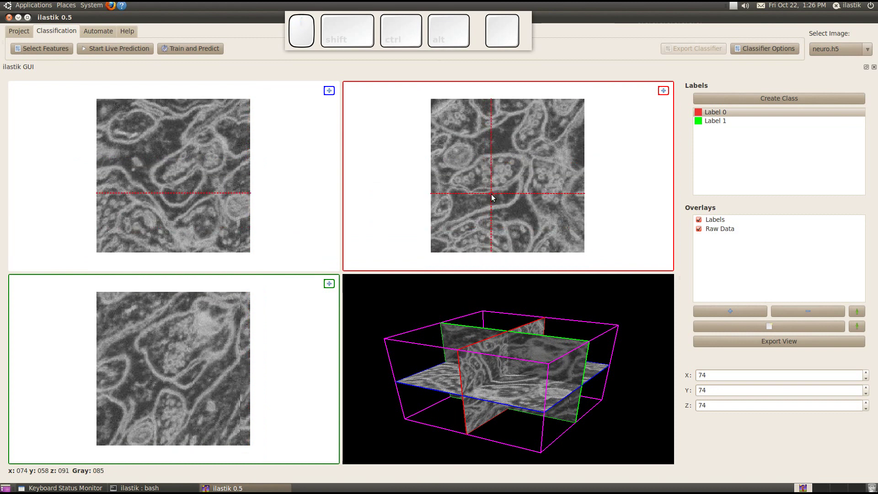
{"action": "scroll", "scroll_direction": "up", "scroll_amount": 3}
{"action": "scroll", "scroll_direction": "down", "scroll_amount": 3}
{"action": "scroll", "scroll_direction": "down", "scroll_amount": 3}
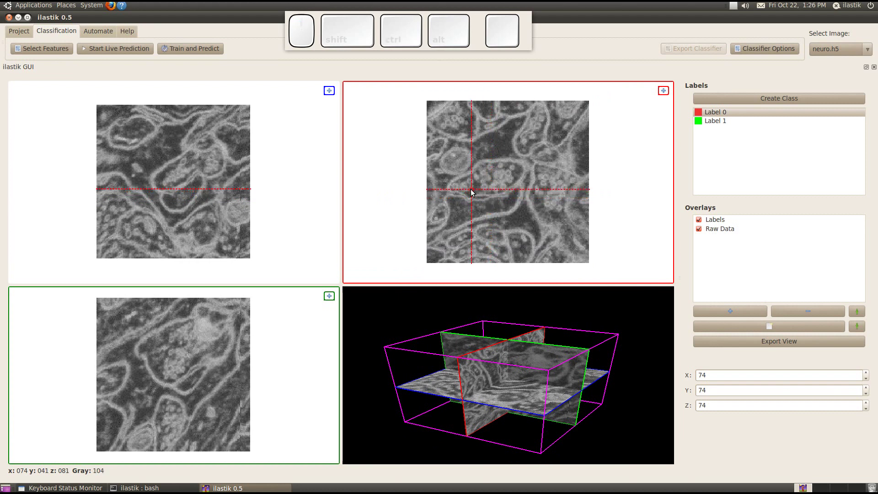
Step: Paint a red Label 0 stroke inside a cell in the zoomed slice view
{"action": "left_click", "coordinate": [712, 117]}
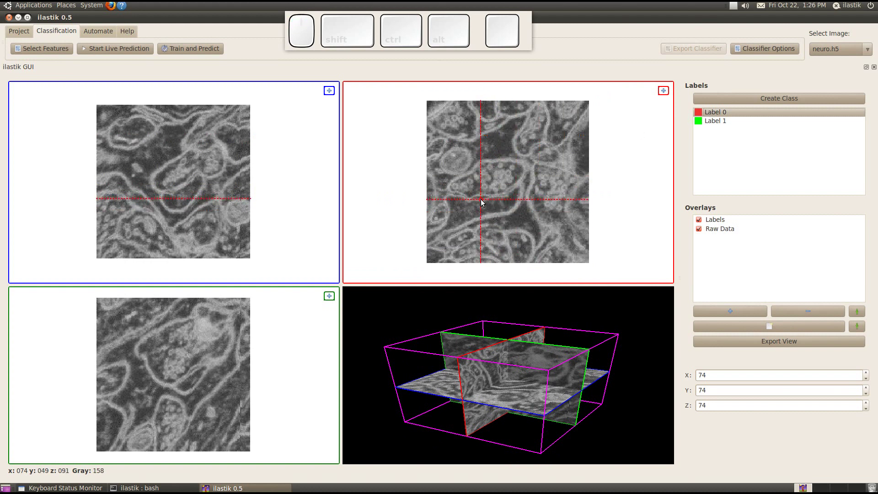
{"action": "middle_click", "coordinate": [484, 200]}
{"action": "key", "text": "m"}
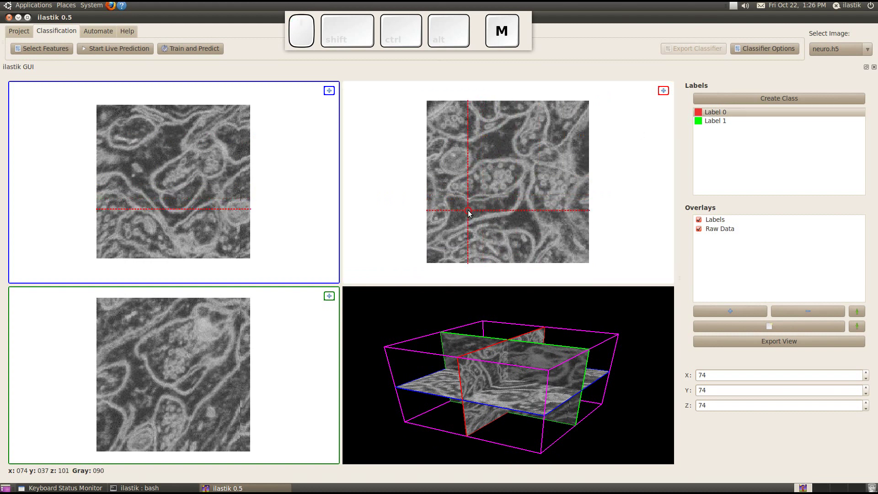
{"action": "left_click_drag", "start_coordinate": [468, 217], "coordinate": [527, 202]}
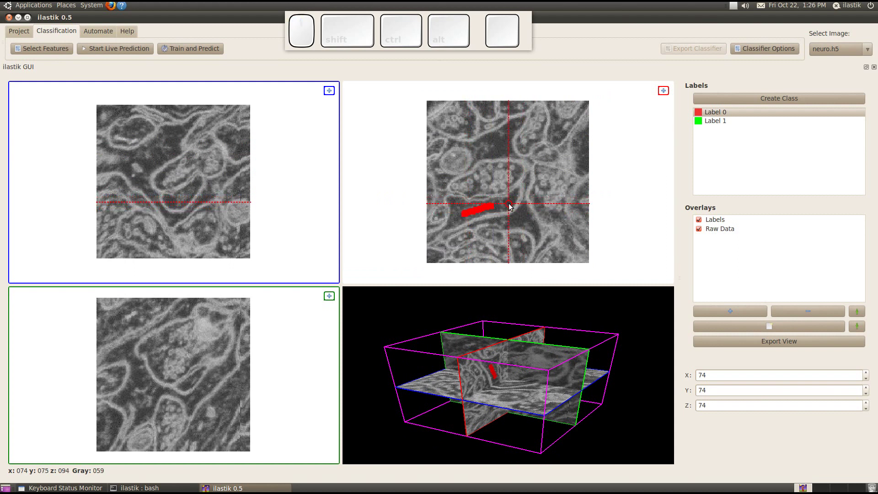
{"action": "scroll", "scroll_direction": "up", "scroll_amount": 3}
{"action": "scroll", "scroll_direction": "up", "scroll_amount": 3}
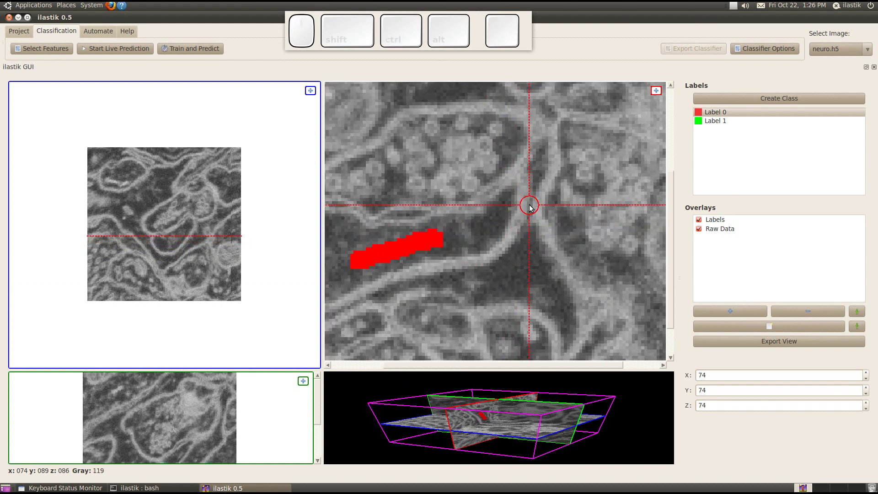
Step: Paint a green Label 1 stroke along a membrane
{"action": "left_click", "coordinate": [714, 122]}
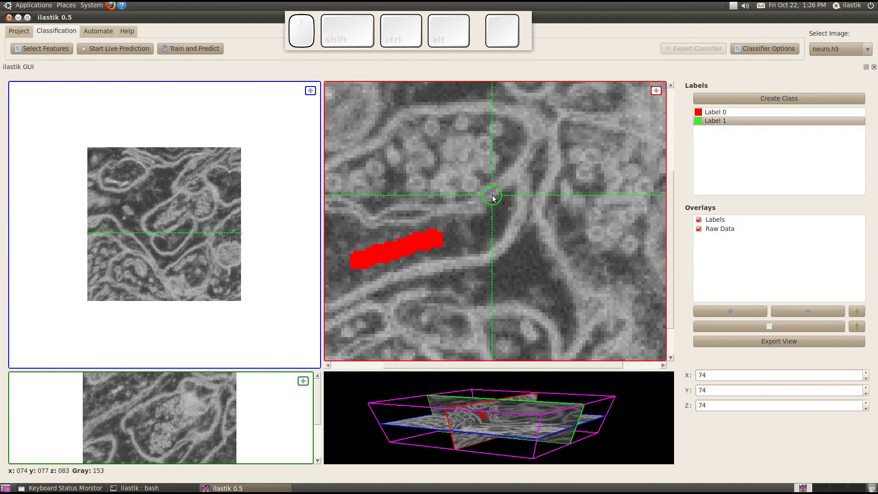
{"action": "key", "text": "n"}
{"action": "middle_click", "coordinate": [498, 196]}
{"action": "left_click", "coordinate": [498, 197]}
{"action": "key", "text": "n"}
{"action": "middle_click", "coordinate": [498, 197]}
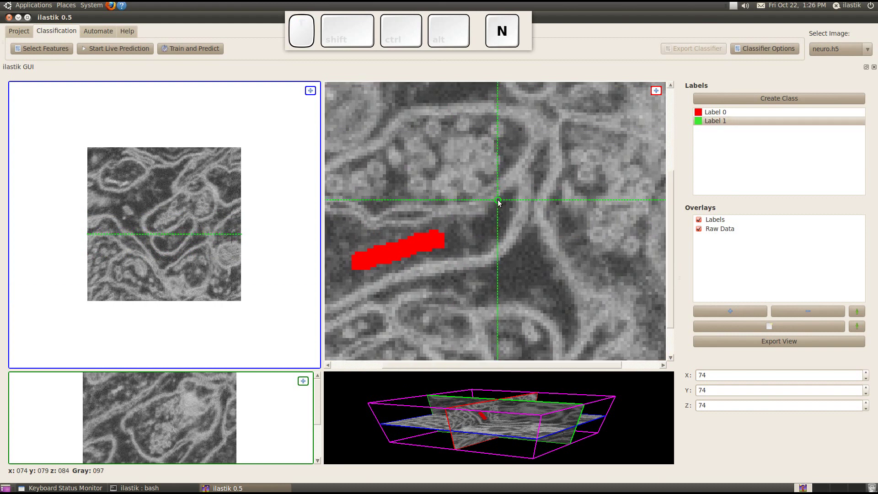
{"action": "left_click_drag", "start_coordinate": [495, 259], "coordinate": [534, 154]}
{"action": "left_click", "coordinate": [549, 131]}
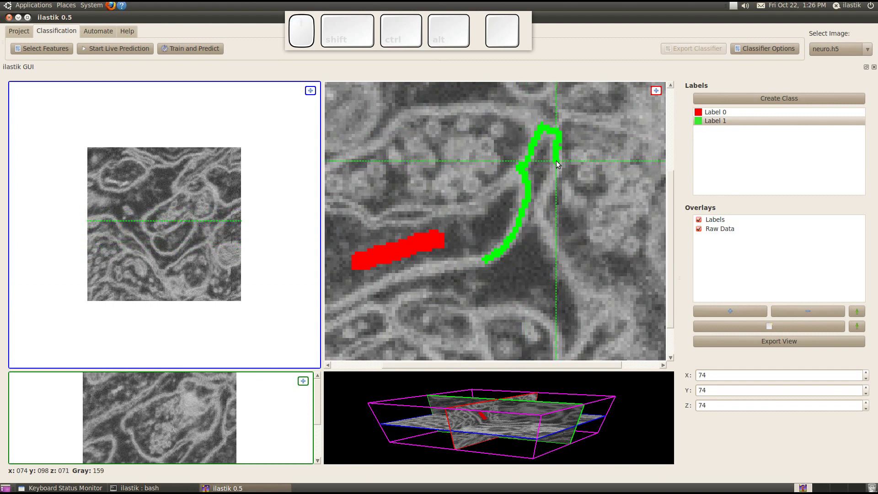
Step: Add another red Label 0 mark inside the curved membrane
{"action": "left_click", "coordinate": [716, 112]}
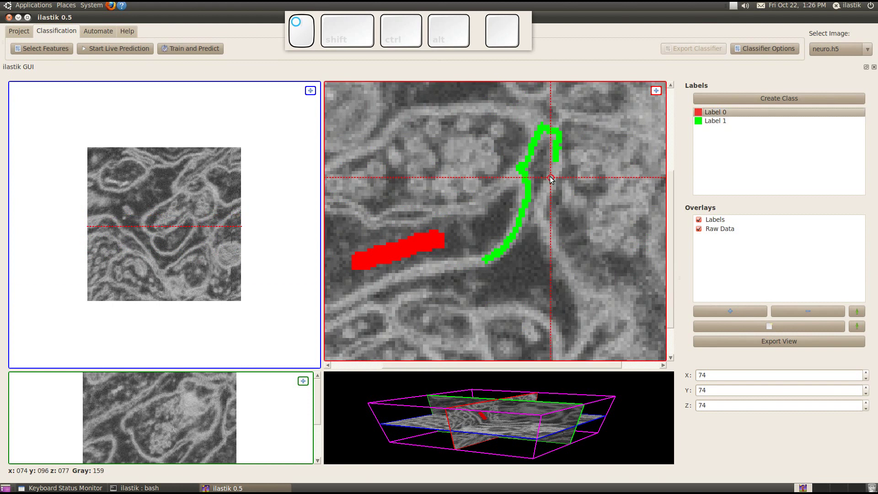
{"action": "left_click_drag", "start_coordinate": [546, 156], "coordinate": [538, 248]}
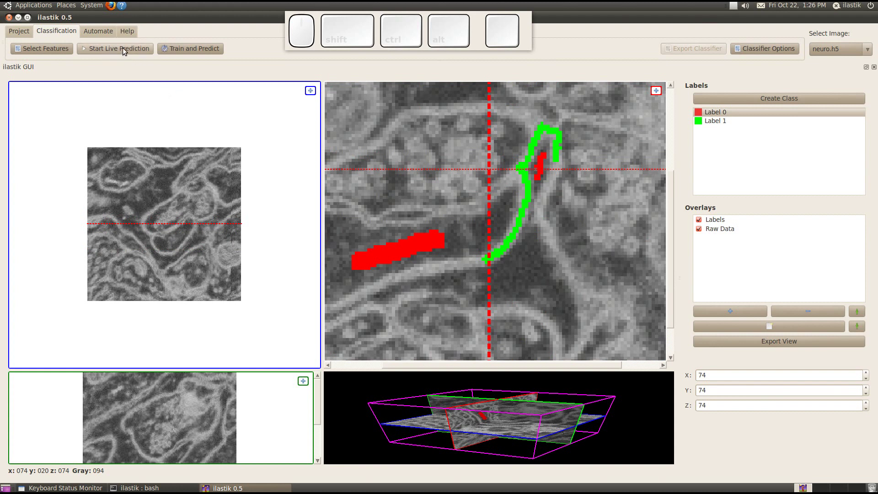
Step: Run live prediction and scroll through slices inspecting the interior/boundary overlay, adding a Label 0 mark
{"action": "left_click", "coordinate": [129, 49]}
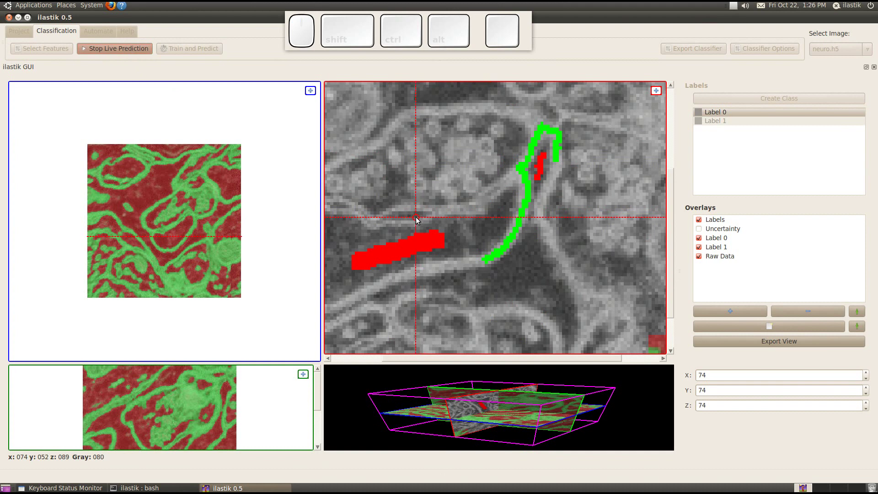
{"action": "scroll", "scroll_direction": "up", "scroll_amount": 3}
{"action": "scroll", "scroll_direction": "down", "scroll_amount": 3}
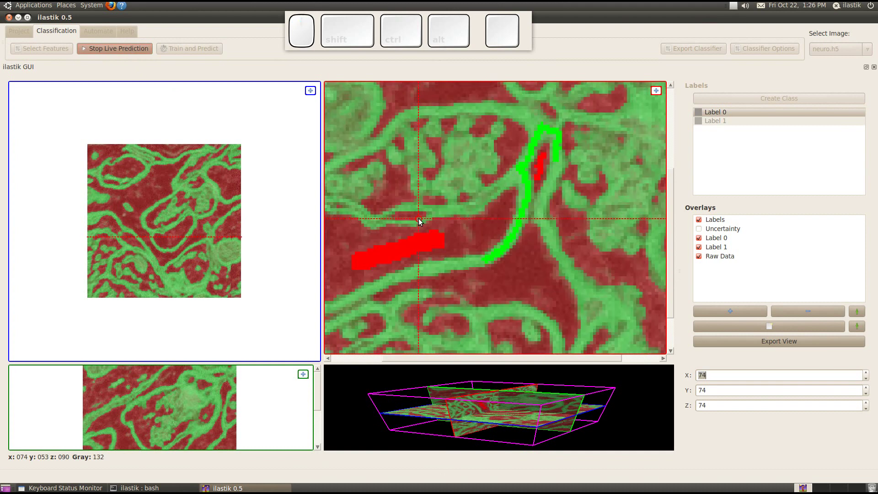
{"action": "scroll", "scroll_direction": "down", "scroll_amount": 3}
{"action": "scroll", "scroll_direction": "down", "scroll_amount": 3}
{"action": "scroll", "scroll_direction": "down", "scroll_amount": 3}
{"action": "scroll", "scroll_direction": "down", "scroll_amount": 3}
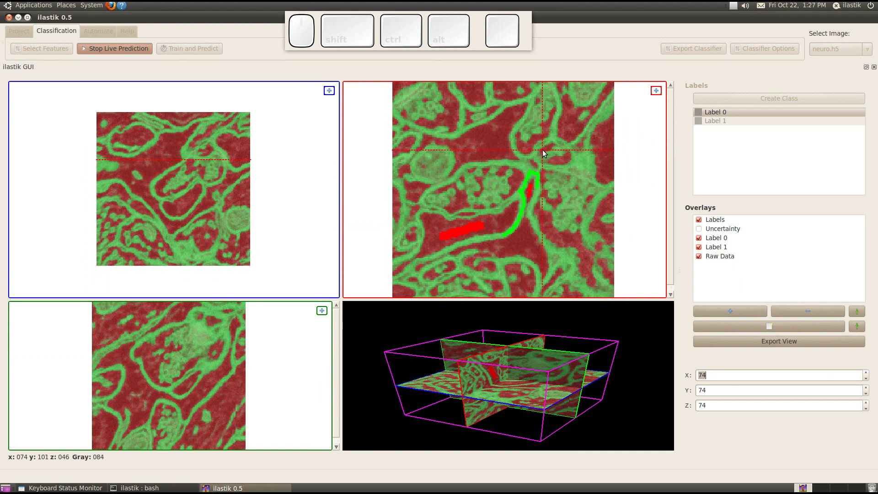
{"action": "left_click_drag", "start_coordinate": [460, 149], "coordinate": [467, 196]}
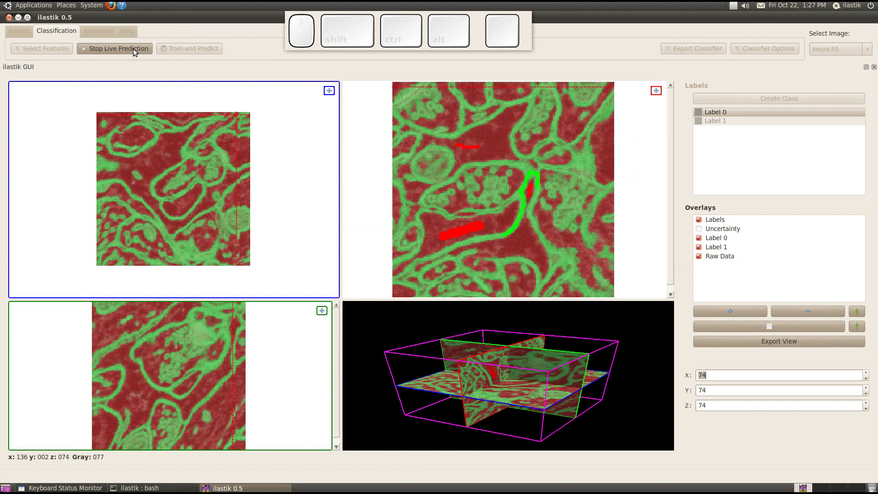
Step: Stop live prediction, hide the Label 0 and Label 1 overlays and show the Uncertainty map
{"action": "left_click", "coordinate": [136, 50]}
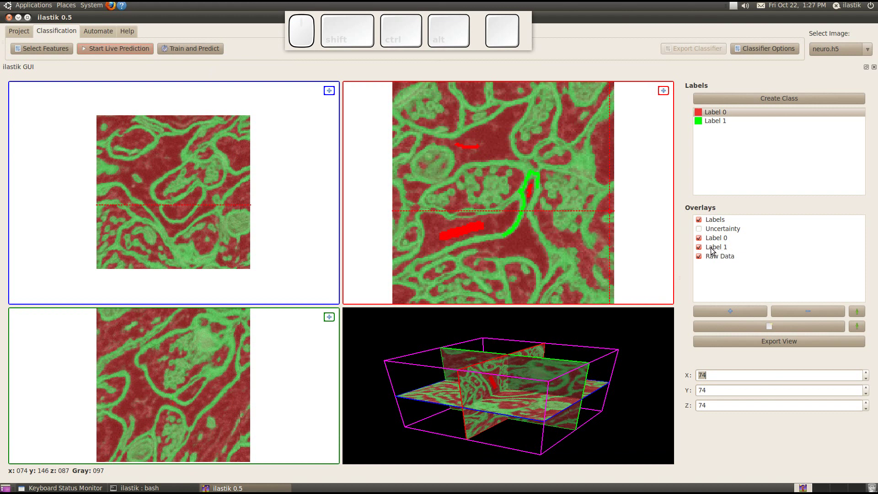
{"action": "left_click", "coordinate": [702, 253]}
{"action": "left_click", "coordinate": [702, 242]}
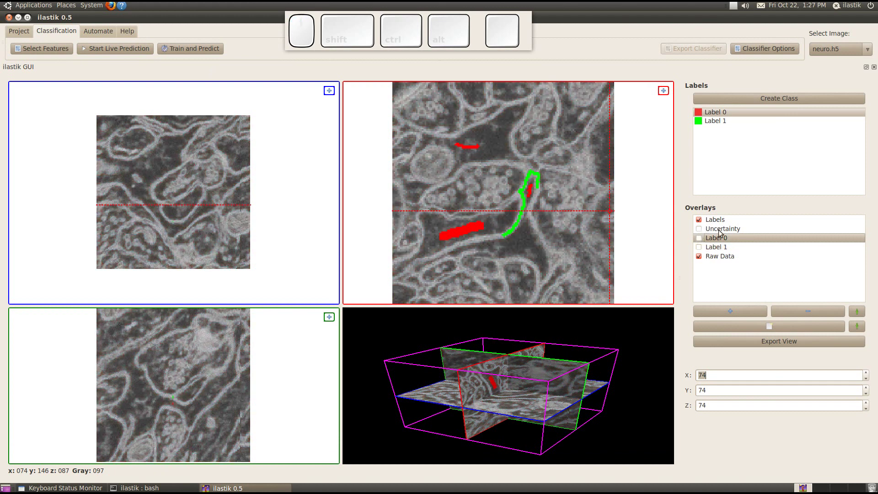
{"action": "left_click", "coordinate": [701, 232]}
{"action": "scroll", "scroll_direction": "up", "scroll_amount": 3}
{"action": "scroll", "scroll_direction": "down", "scroll_amount": 3}
{"action": "scroll", "scroll_direction": "up", "scroll_amount": 3}
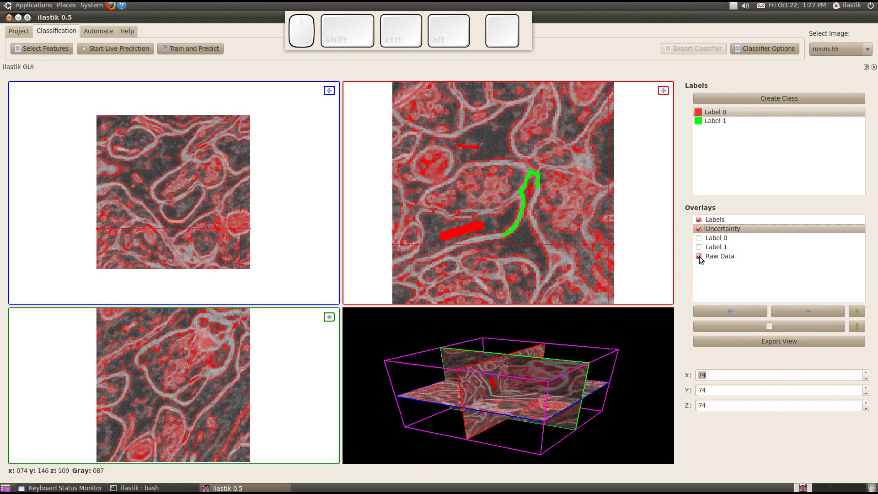
Step: Toggle the raw data layer on and off to compare against the uncertainty map
{"action": "left_click", "coordinate": [703, 231]}
{"action": "left_click", "coordinate": [703, 232]}
{"action": "left_click", "coordinate": [704, 232]}
{"action": "left_click", "coordinate": [704, 231]}
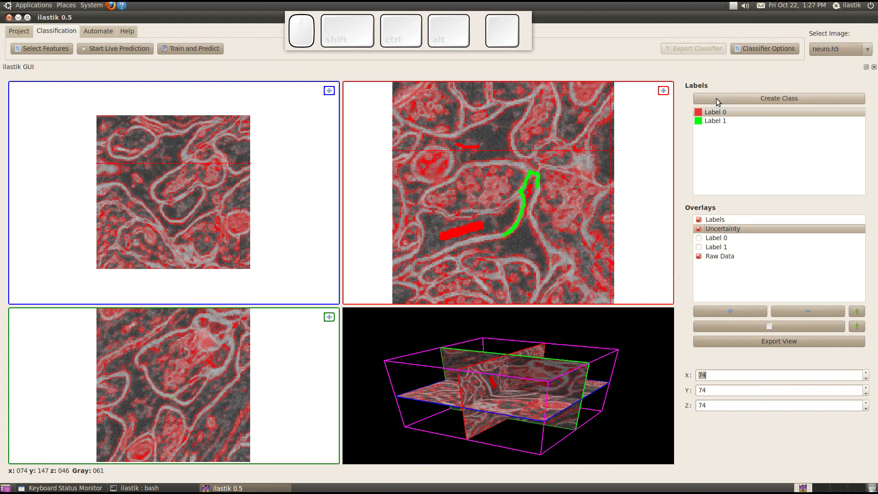
Step: Create Label 2, mark a mitochondrion with it and start live prediction with uncertainty hidden
{"action": "left_click", "coordinate": [720, 101]}
{"action": "left_click", "coordinate": [724, 131]}
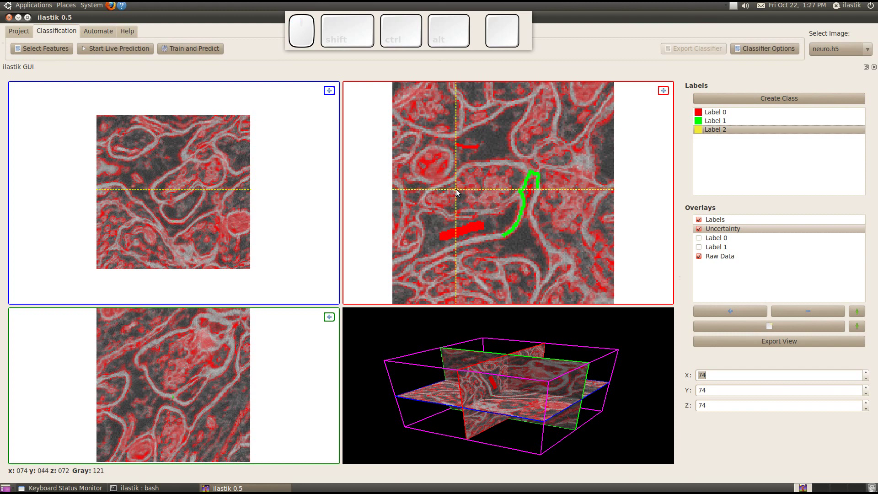
{"action": "left_click_drag", "start_coordinate": [433, 158], "coordinate": [424, 179]}
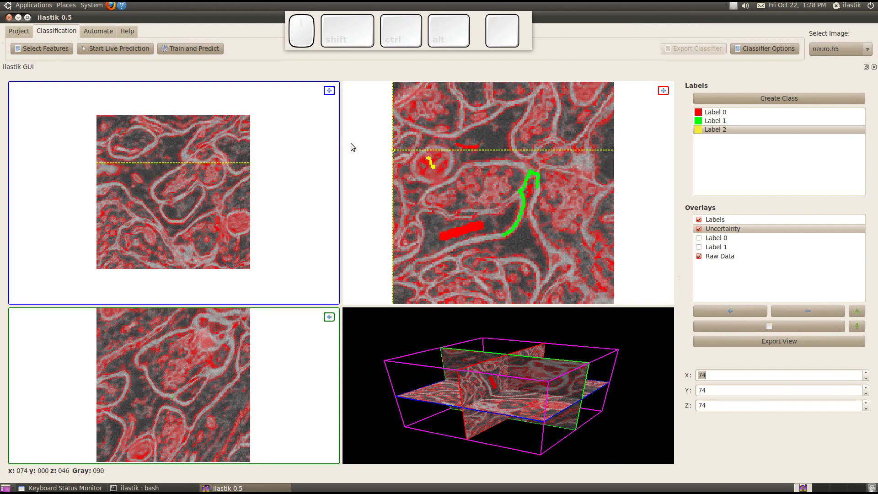
{"action": "left_click", "coordinate": [139, 53]}
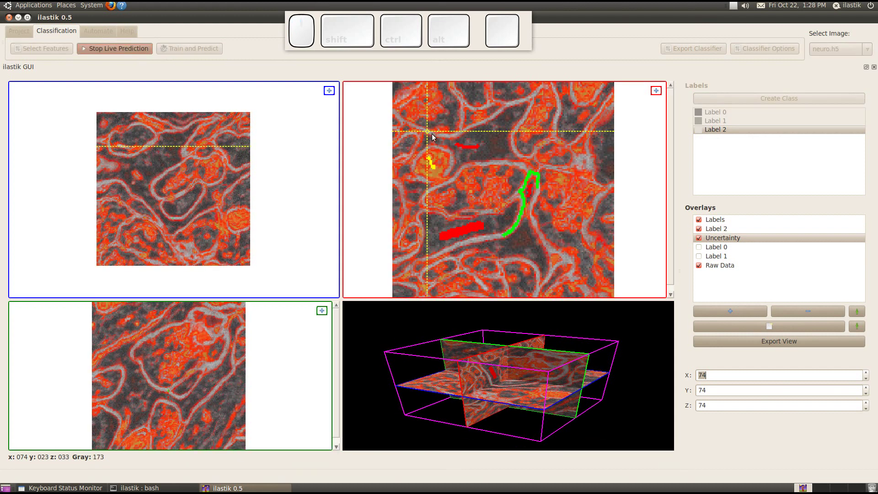
{"action": "left_click", "coordinate": [703, 241]}
Step: Hide the Label 0 and Label 1 overlays so the yellow Label 2 prediction shows alone
{"action": "left_click_drag", "start_coordinate": [703, 250], "coordinate": [687, 250]}
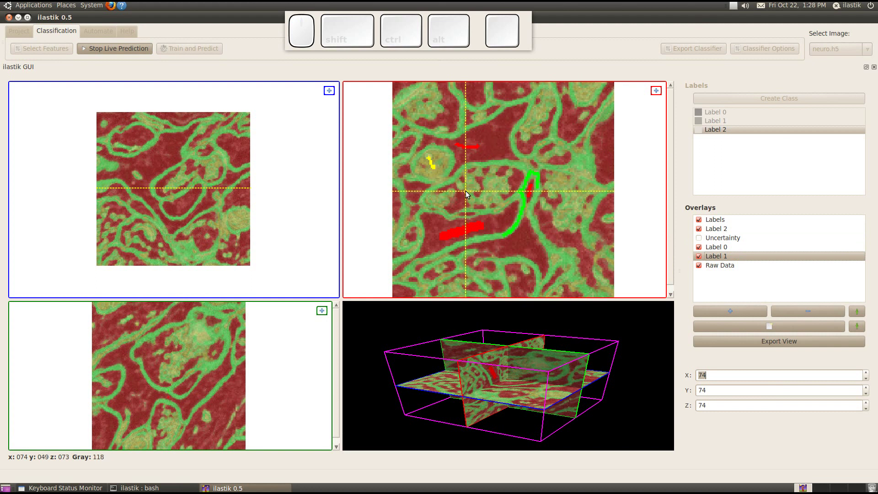
{"action": "scroll", "scroll_direction": "up", "scroll_amount": 3}
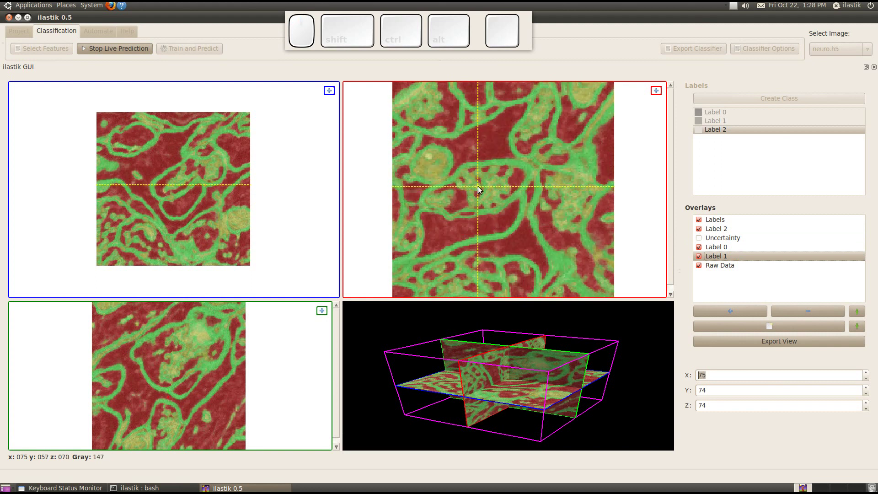
{"action": "scroll", "scroll_direction": "down", "scroll_amount": 3}
{"action": "scroll", "scroll_direction": "up", "scroll_amount": 3}
{"action": "scroll", "scroll_direction": "up", "scroll_amount": 3}
{"action": "scroll", "scroll_direction": "down", "scroll_amount": 3}
{"action": "scroll", "scroll_direction": "up", "scroll_amount": 3}
{"action": "scroll", "scroll_direction": "down", "scroll_amount": 3}
{"action": "scroll", "scroll_direction": "up", "scroll_amount": 3}
{"action": "scroll", "scroll_direction": "down", "scroll_amount": 3}
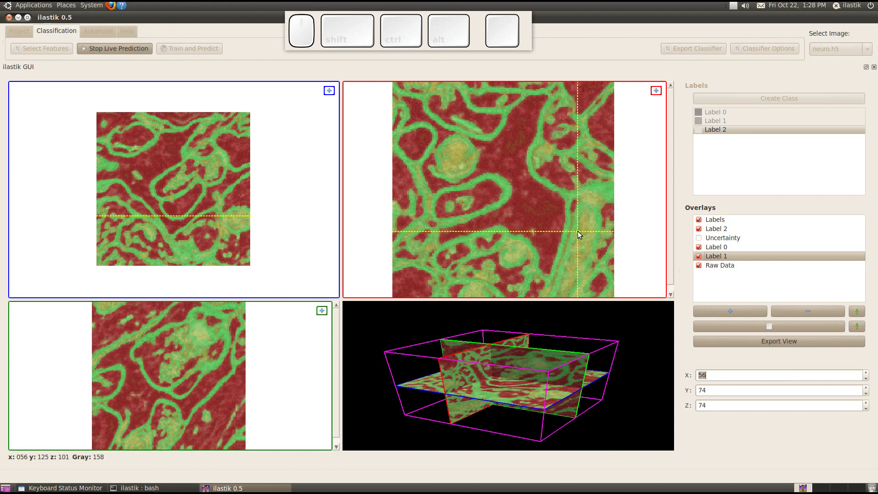
{"action": "left_click", "coordinate": [705, 257]}
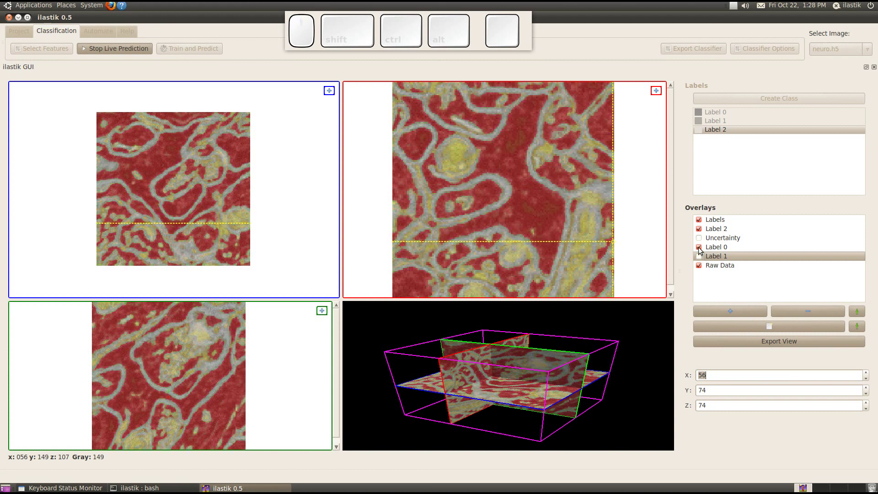
{"action": "left_click", "coordinate": [702, 249]}
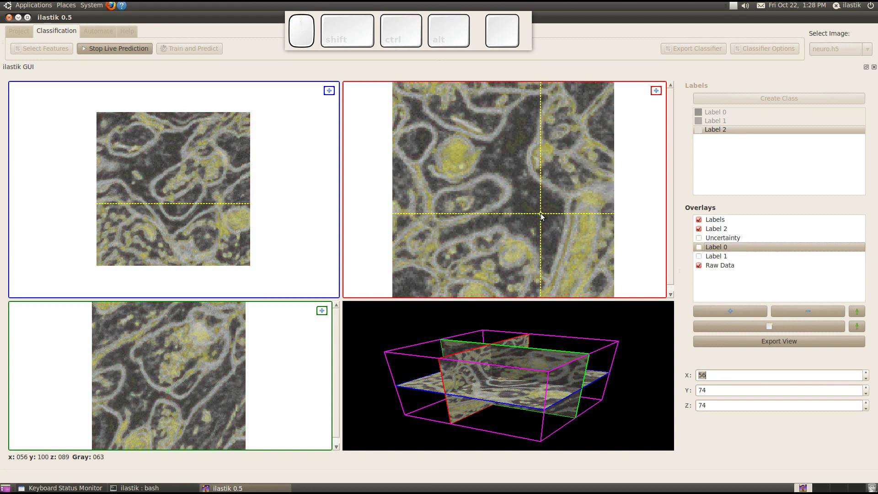
{"action": "scroll", "scroll_direction": "down", "scroll_amount": 3}
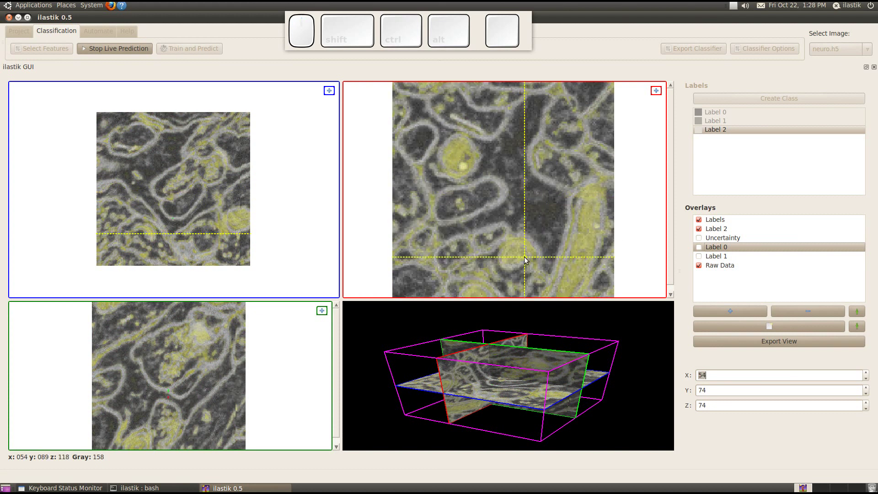
Step: Stop live prediction, run Train and Predict and review the three-class segmentation across slices
{"action": "scroll", "scroll_direction": "down", "scroll_amount": 3}
{"action": "scroll", "scroll_direction": "up", "scroll_amount": 3}
{"action": "left_click", "coordinate": [126, 49]}
{"action": "left_click", "coordinate": [204, 52]}
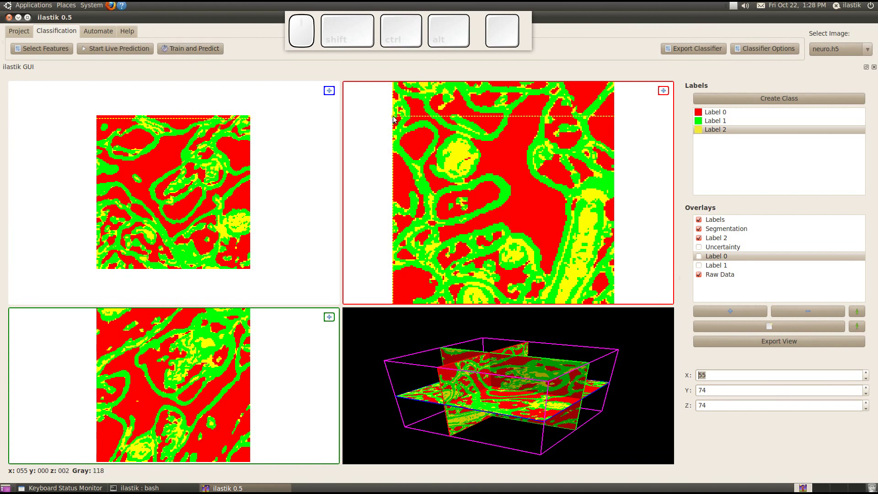
{"action": "scroll", "scroll_direction": "up", "scroll_amount": 3}
{"action": "scroll", "scroll_direction": "up", "scroll_amount": 3}
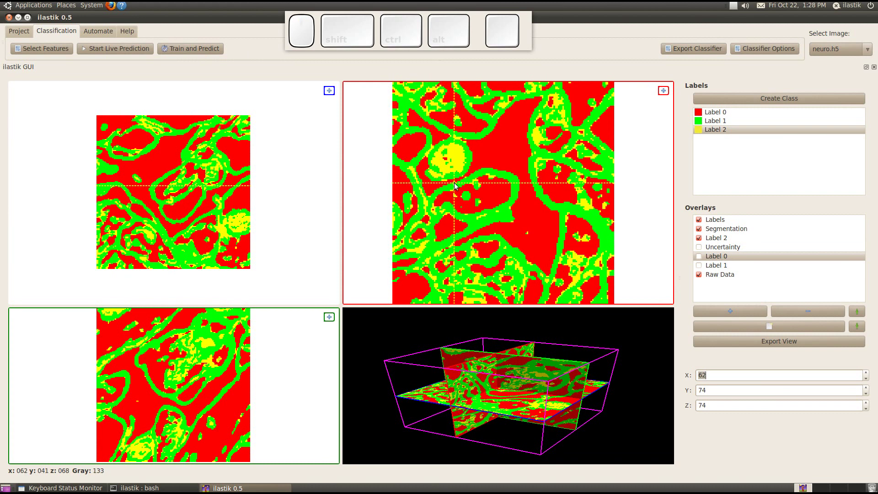
{"action": "scroll", "scroll_direction": "up", "scroll_amount": 3}
{"action": "scroll", "scroll_direction": "up", "scroll_amount": 3}
{"action": "scroll", "scroll_direction": "up", "scroll_amount": 3}
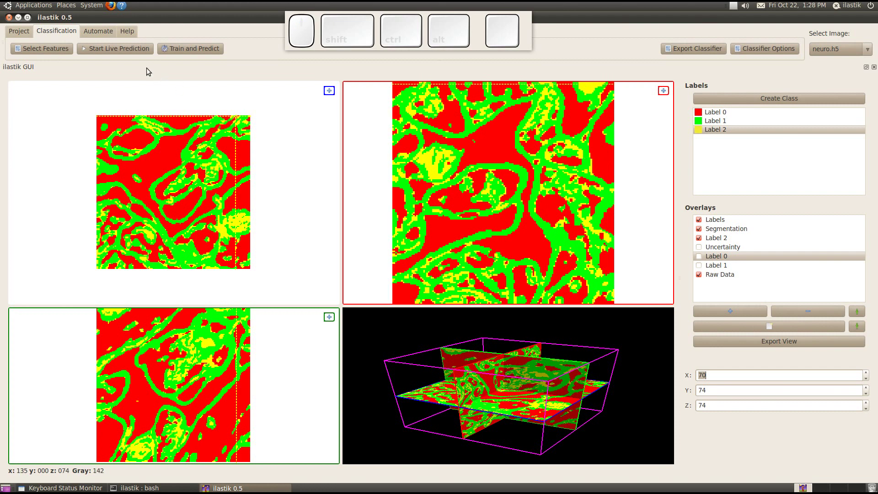
Step: Glance at the Automate and Help tabs, then return to the Project tab
{"action": "left_click", "coordinate": [99, 32]}
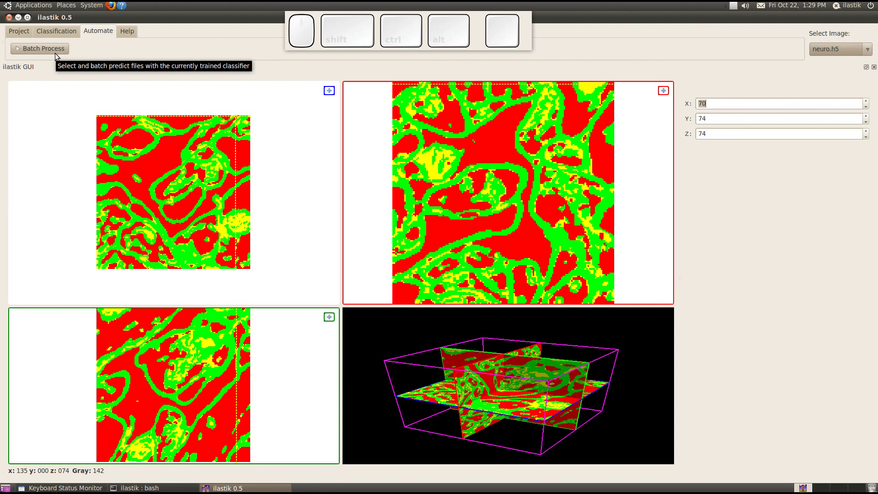
{"action": "left_click", "coordinate": [135, 34]}
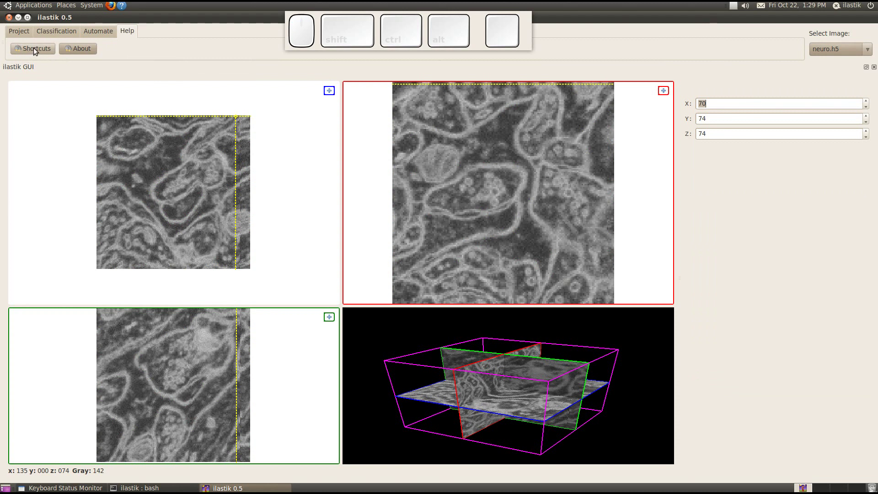
{"action": "left_click", "coordinate": [25, 32]}
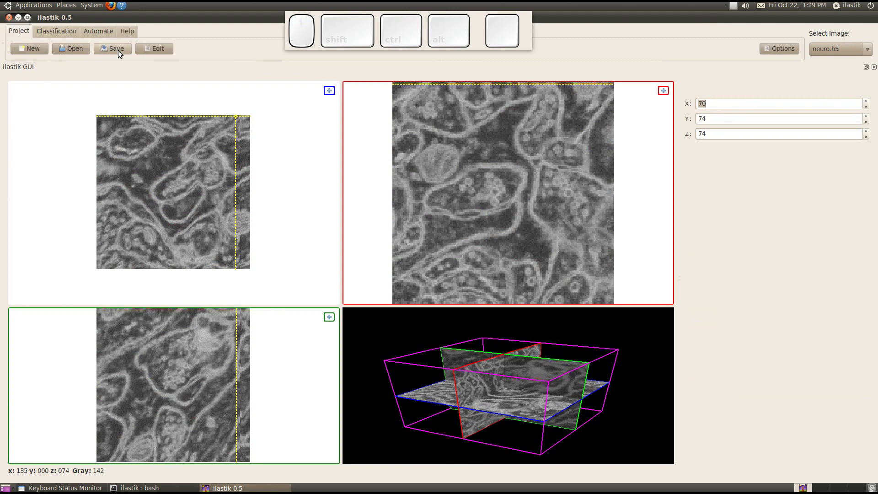
Step: Save the project as 'neurons' on the Desktop and dismiss the success message
{"action": "left_click", "coordinate": [122, 52]}
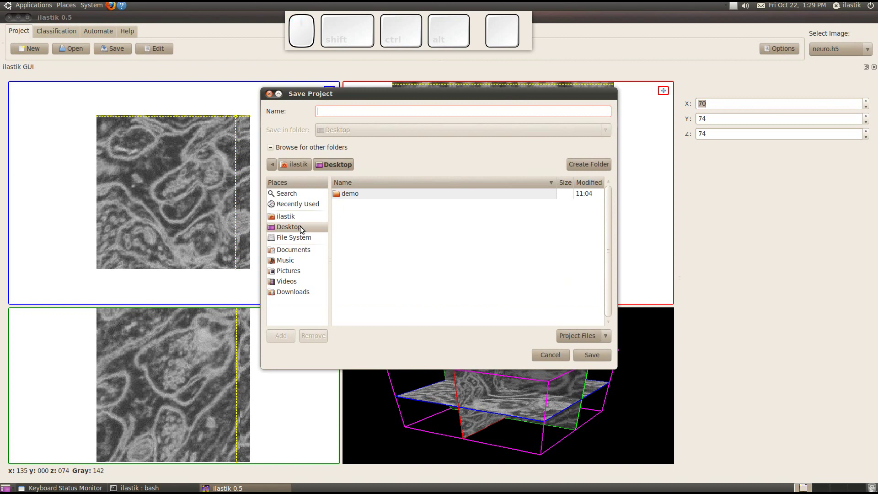
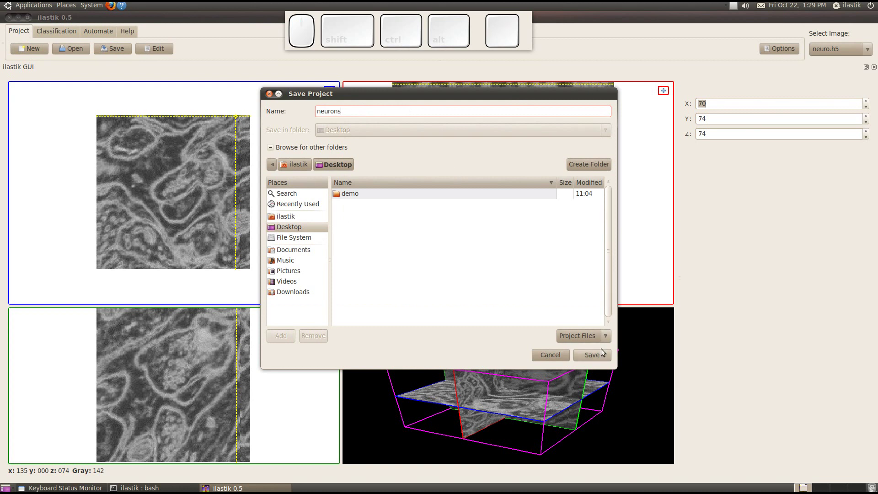
{"action": "left_click", "coordinate": [603, 359]}
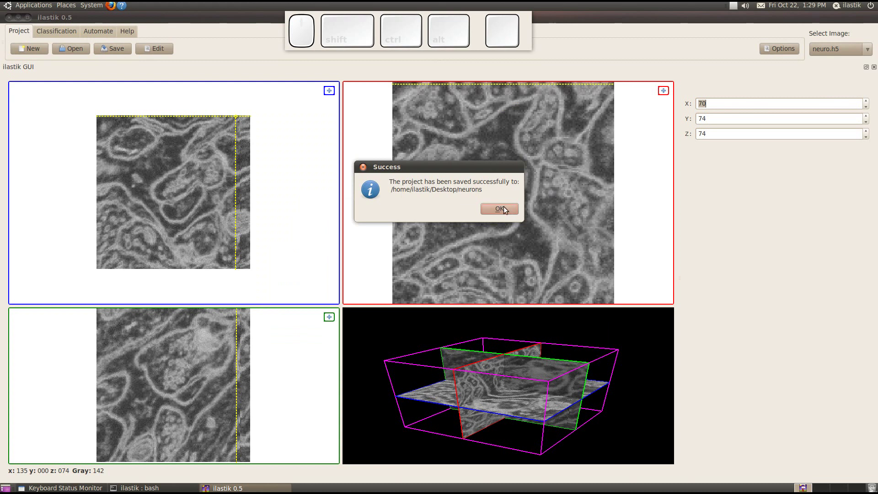
{"action": "left_click", "coordinate": [504, 214]}
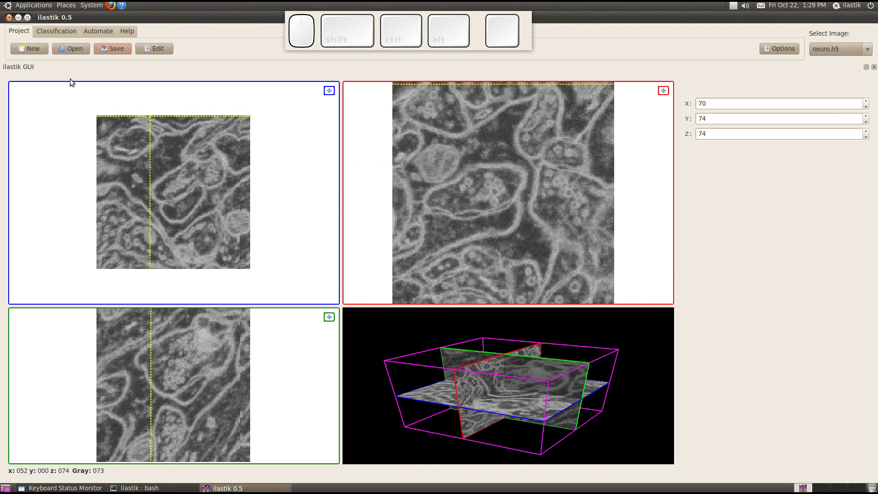